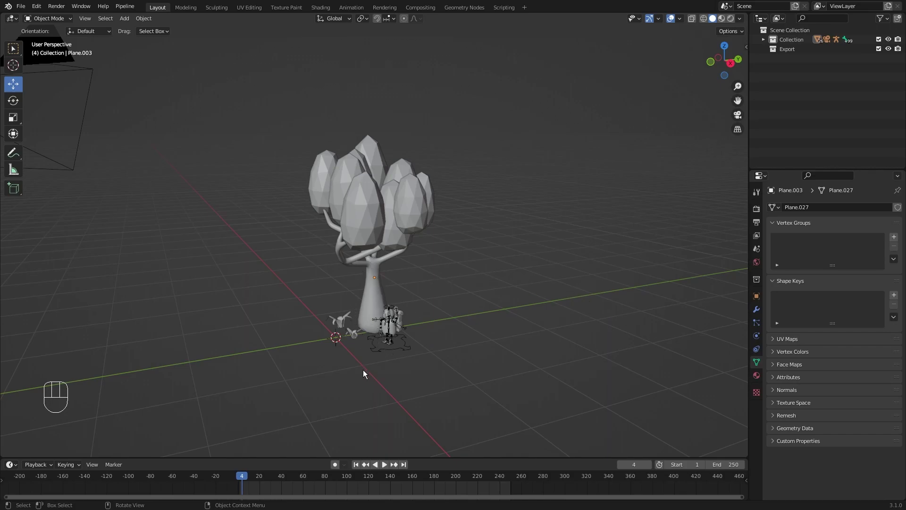
# Step: Frame the robot beside the tree trunk in the viewport
pyautogui.moveTo(388, 345); pyautogui.dragTo(396, 274)
pyautogui.moveTo(453, 316); pyautogui.dragTo(474, 319)
pyautogui.moveTo(471, 314); pyautogui.dragTo(451, 282)
pyautogui.middleClick(451, 312)
pyautogui.middleClick(438, 305)
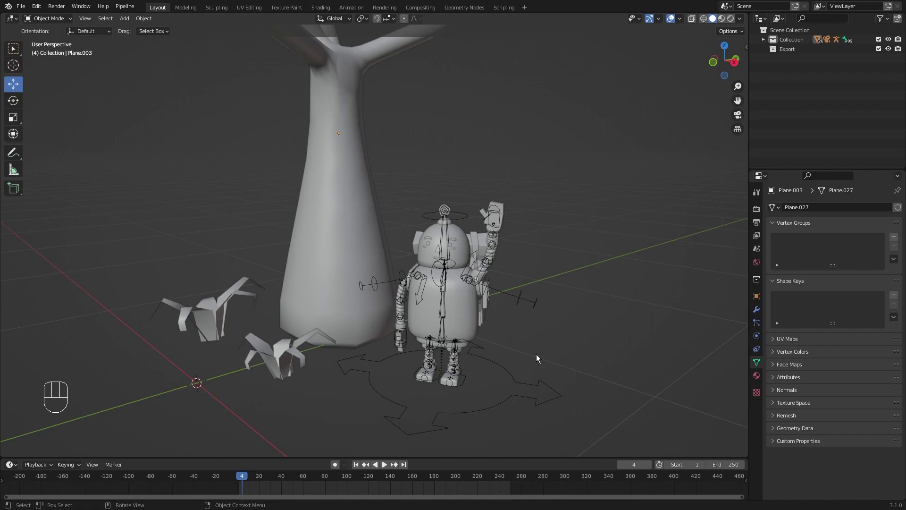
# Step: Switch the viewport to Material Preview so the tree, grass and robot show their colours, then zoom out to the whole tree
pyautogui.press('z')
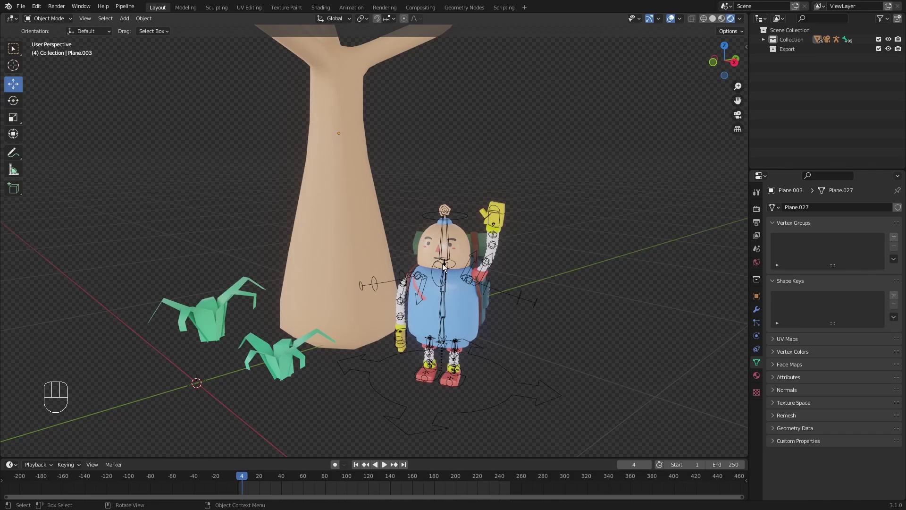
pyautogui.moveTo(574, 260); pyautogui.dragTo(568, 353)
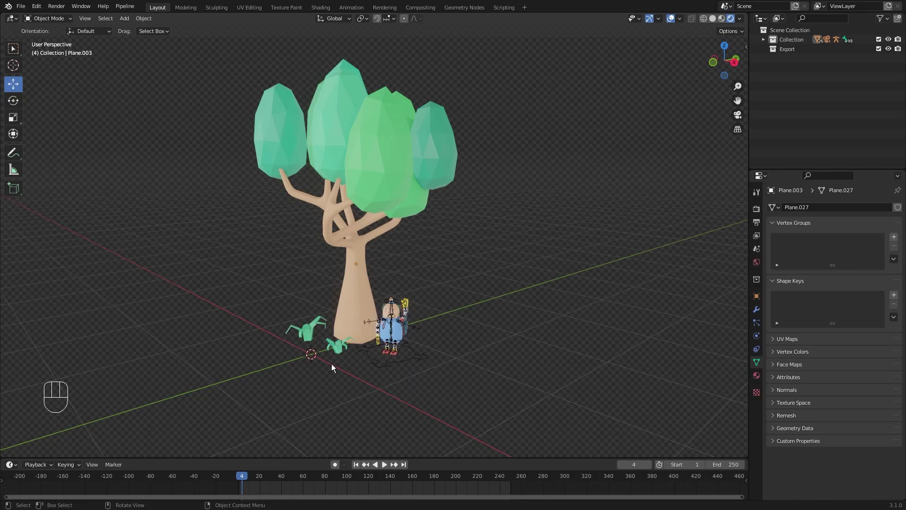
# Step: Zoom in and centre the robot in the view
pyautogui.moveTo(454, 313); pyautogui.dragTo(453, 268)
pyautogui.moveTo(498, 335); pyautogui.dragTo(449, 270)
pyautogui.middleClick(484, 288)
pyautogui.moveTo(481, 276); pyautogui.dragTo(501, 258)
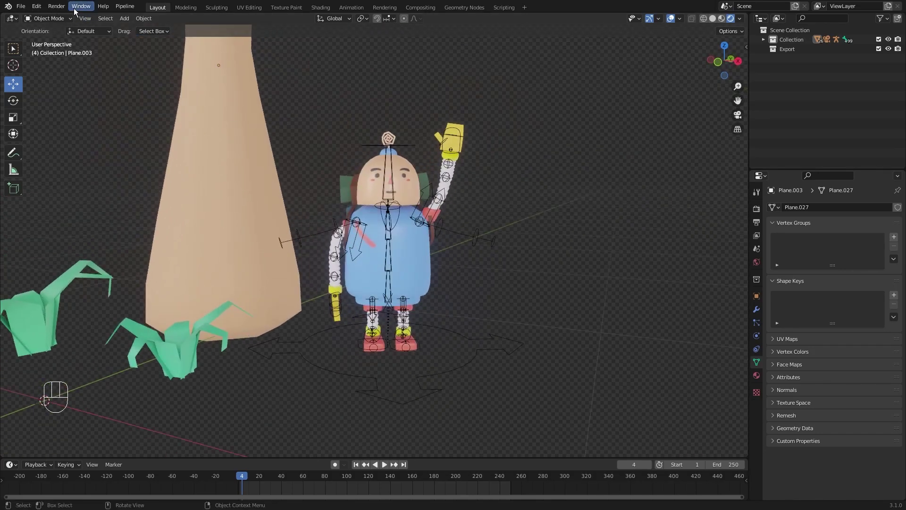
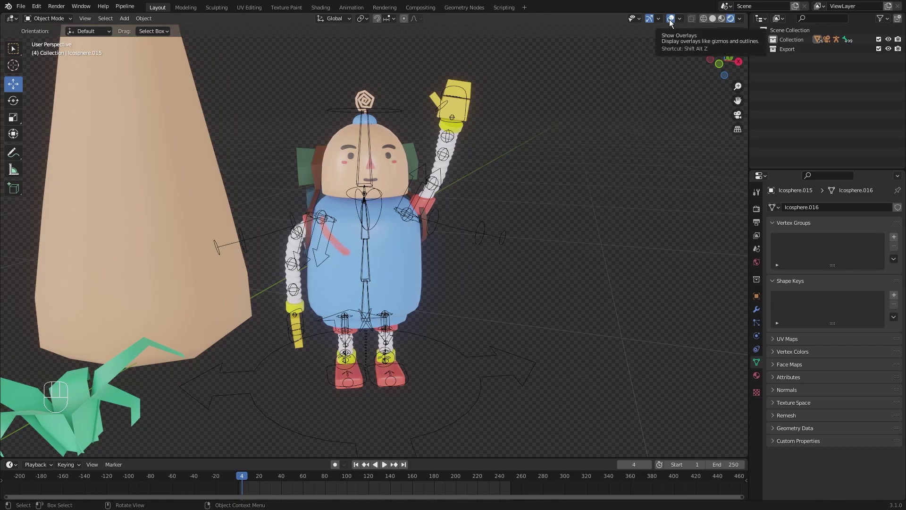
# Step: Turn off viewport overlays so the grid, gizmos and bone outlines disappear, then zoom back out
pyautogui.click(672, 22)
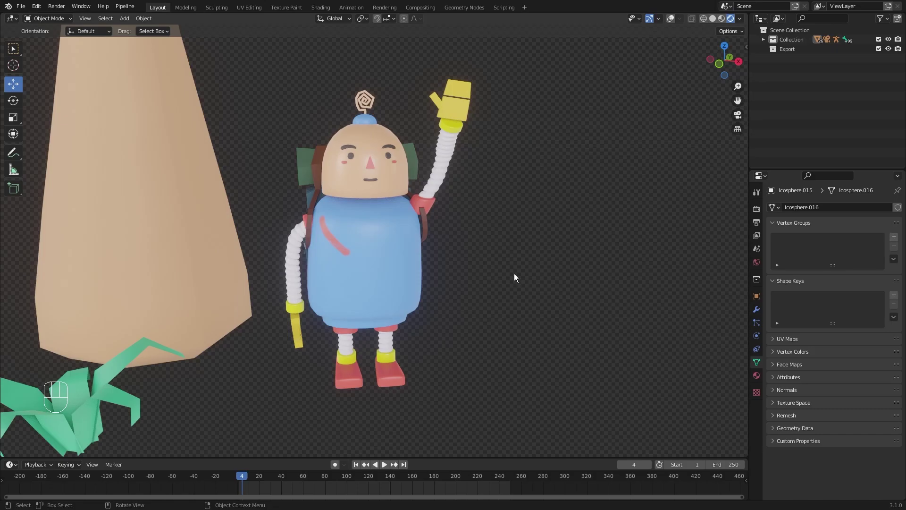
pyautogui.moveTo(531, 283); pyautogui.dragTo(551, 363)
pyautogui.moveTo(519, 336); pyautogui.dragTo(495, 338)
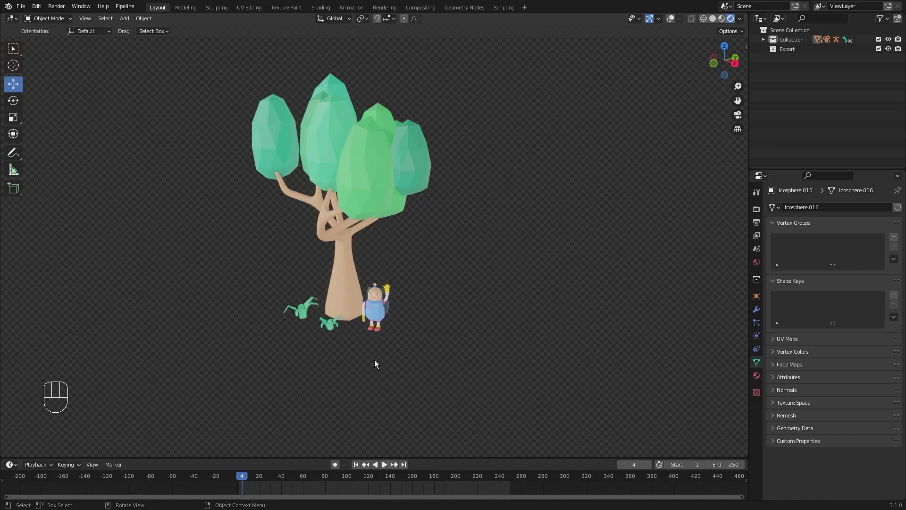
# Step: Switch the viewport shading to Wireframe via the shading pie menu
pyautogui.press('z')
pyautogui.click(317, 365)
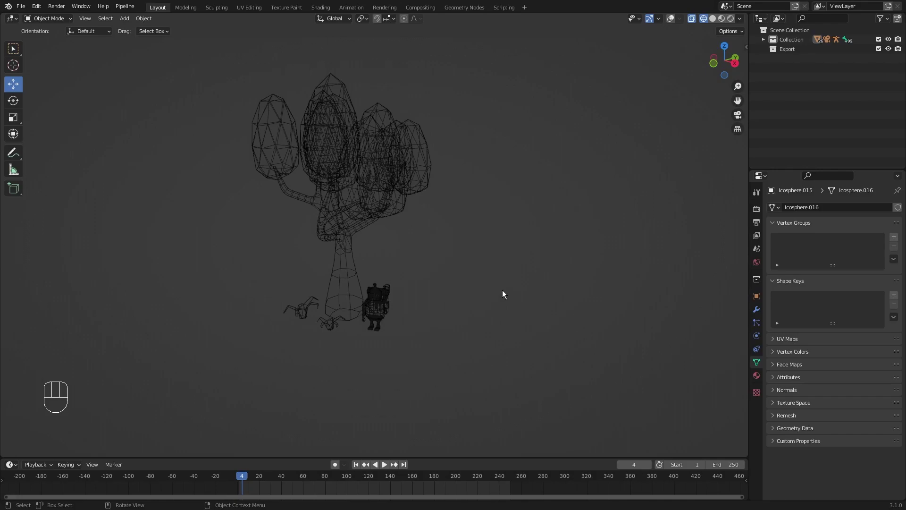
# Step: Switch to Solid grey shading and bring up the Output Properties with resolution, frame range and file format
pyautogui.press('z')
pyautogui.moveTo(492, 311); pyautogui.dragTo(512, 295)
pyautogui.moveTo(520, 327); pyautogui.dragTo(519, 263)
pyautogui.middleClick(533, 242)
pyautogui.middleClick(537, 265)
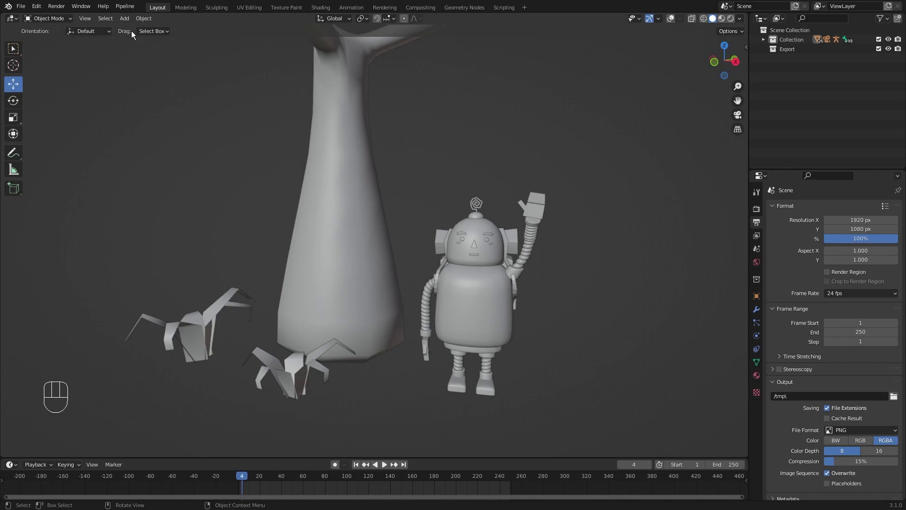
pyautogui.moveTo(92, 20); pyautogui.dragTo(448, 297)
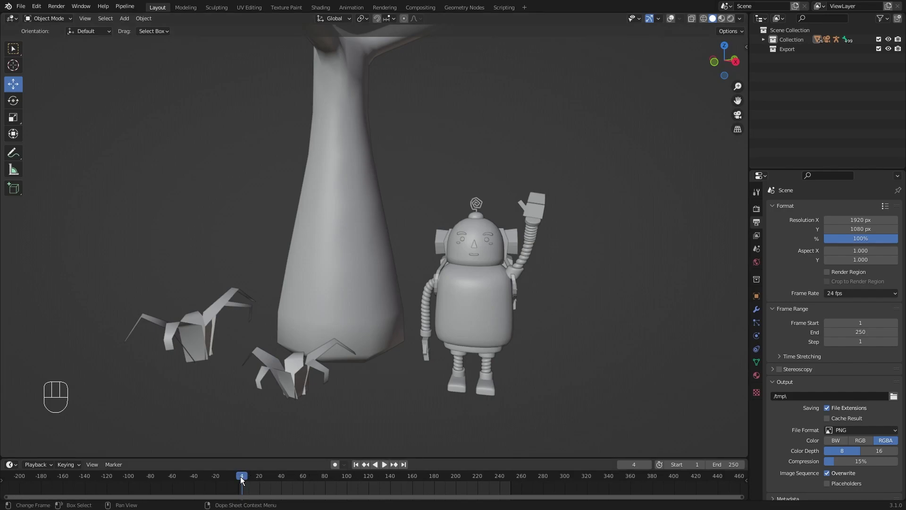
# Step: Scrub the playhead to frame 250, then set Frame End to 30
pyautogui.click(242, 480)
pyautogui.moveTo(247, 478); pyautogui.dragTo(512, 491)
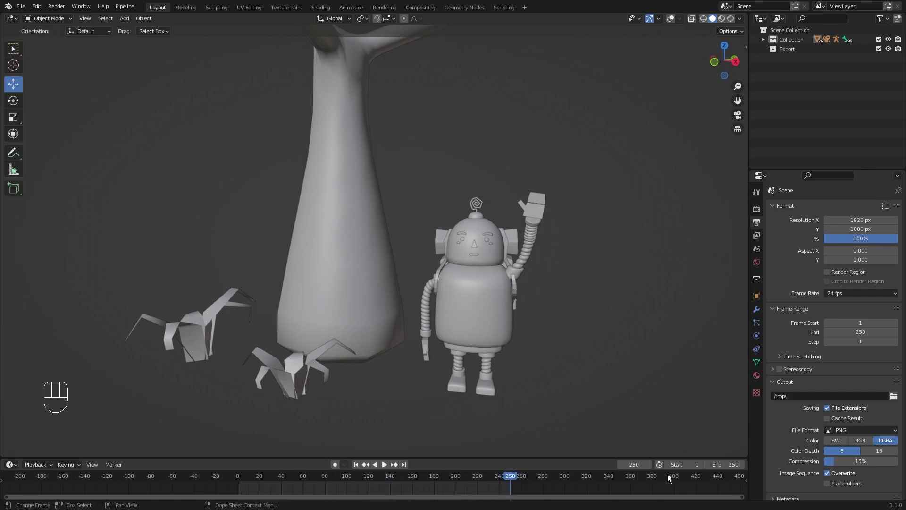
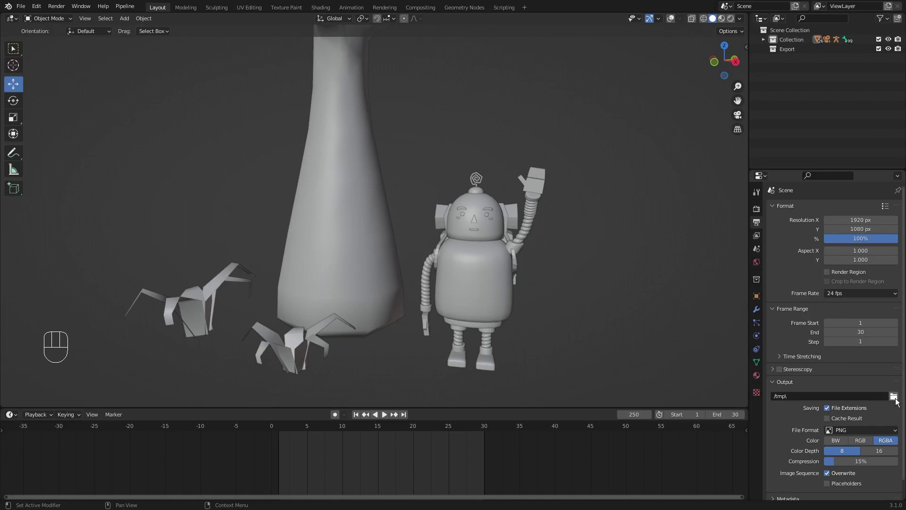
pyautogui.click(898, 401)
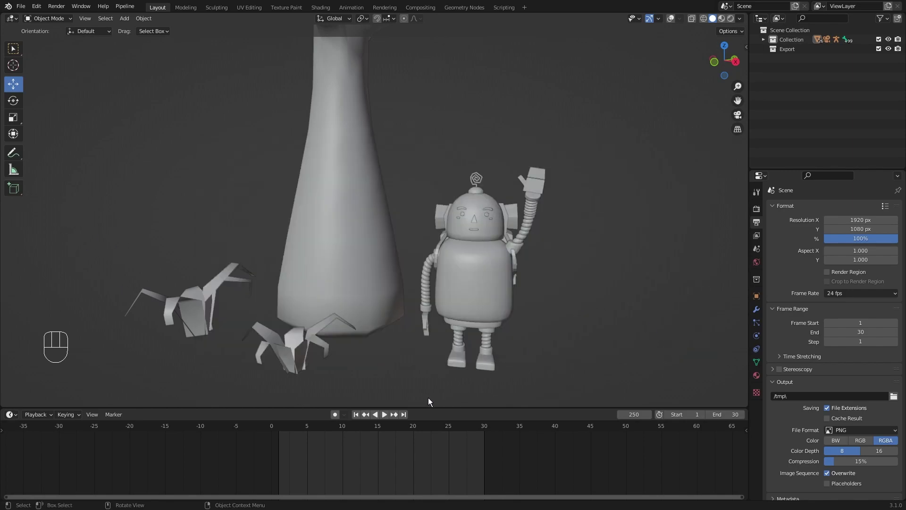
# Step: Add a cube, shrink it, move it away from the tree and keyframe its location at frame 1
pyautogui.click(280, 426)
pyautogui.middleClick(519, 190)
pyautogui.click(676, 24)
pyautogui.press('shift+a')
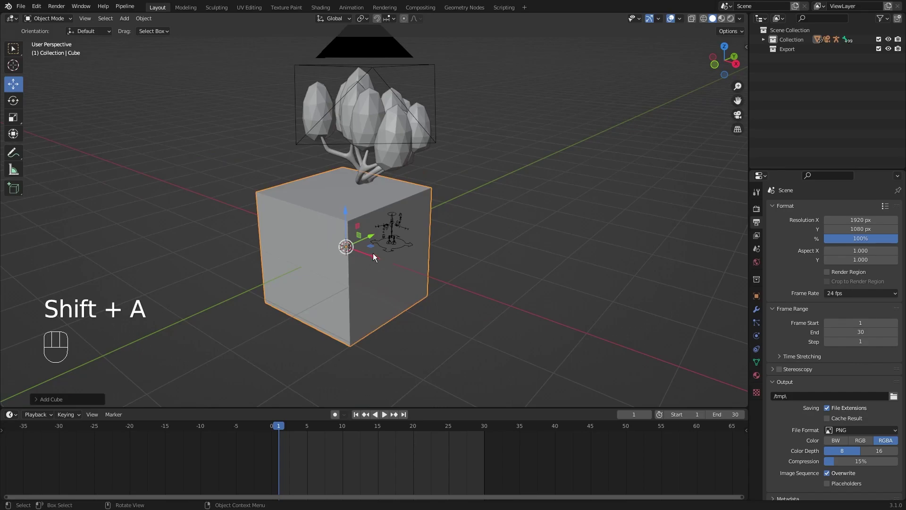
pyautogui.press('s')
pyautogui.click(387, 257)
pyautogui.press('g')
pyautogui.click(614, 228)
pyautogui.press('ctrl+a')
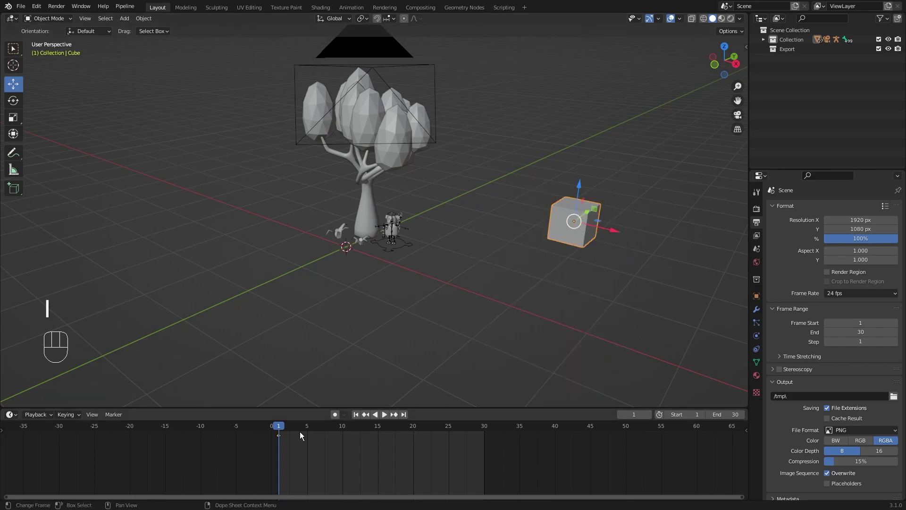
# Step: Move the cube and keyframe its location at frames 15 and 30, then return to frame 1
pyautogui.click(382, 427)
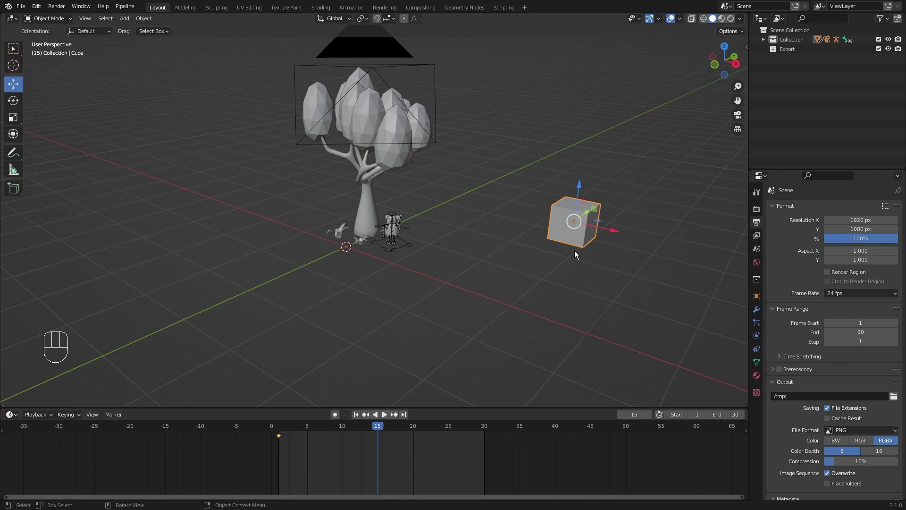
pyautogui.press('g')
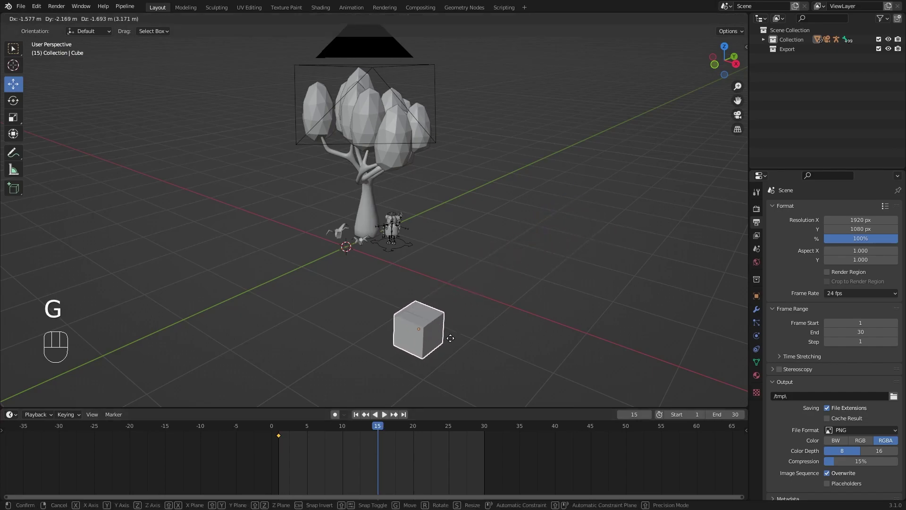
pyautogui.click(430, 357)
pyautogui.press('i')
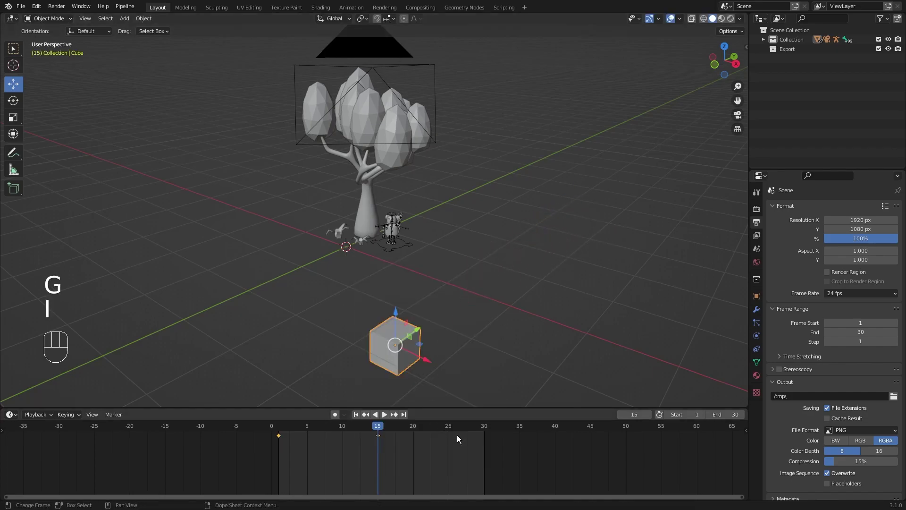
pyautogui.click(486, 430)
pyautogui.press('g')
pyautogui.click(261, 239)
pyautogui.press('i')
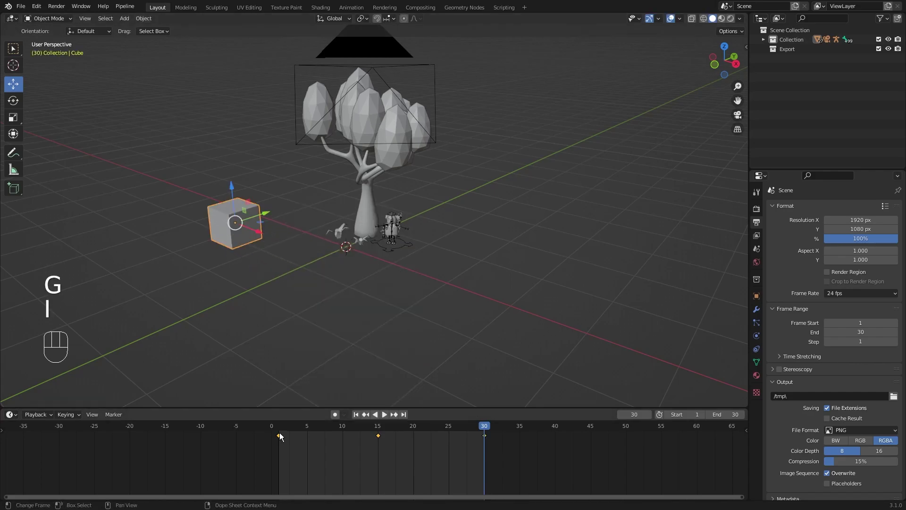
pyautogui.click(284, 431)
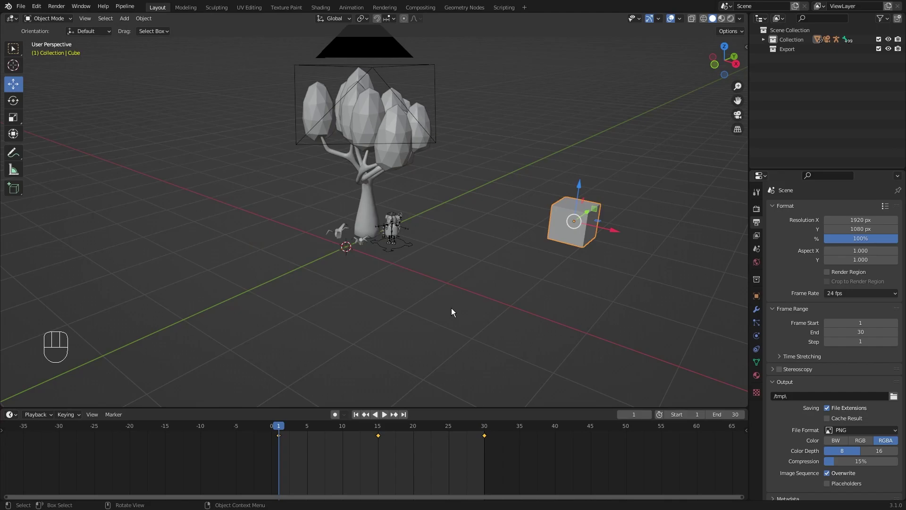
pyautogui.press('space')
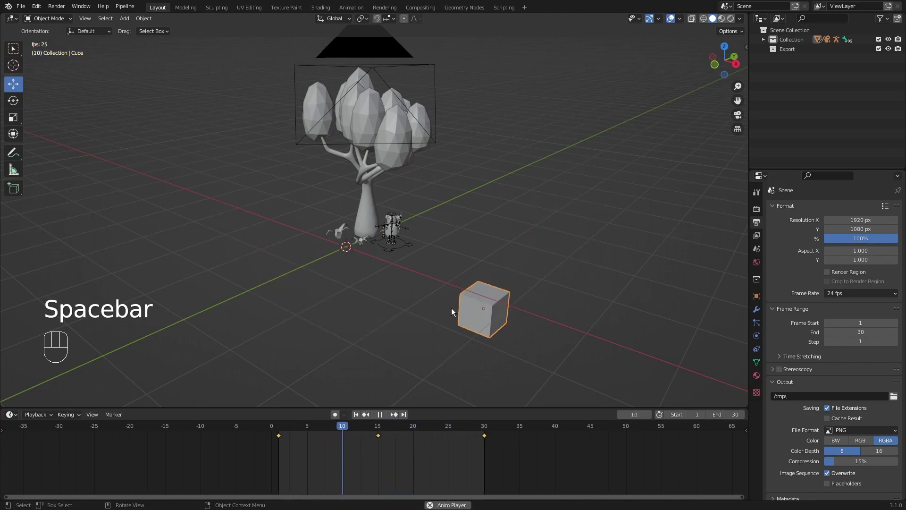
pyautogui.press('space')
pyautogui.moveTo(286, 432); pyautogui.dragTo(283, 450)
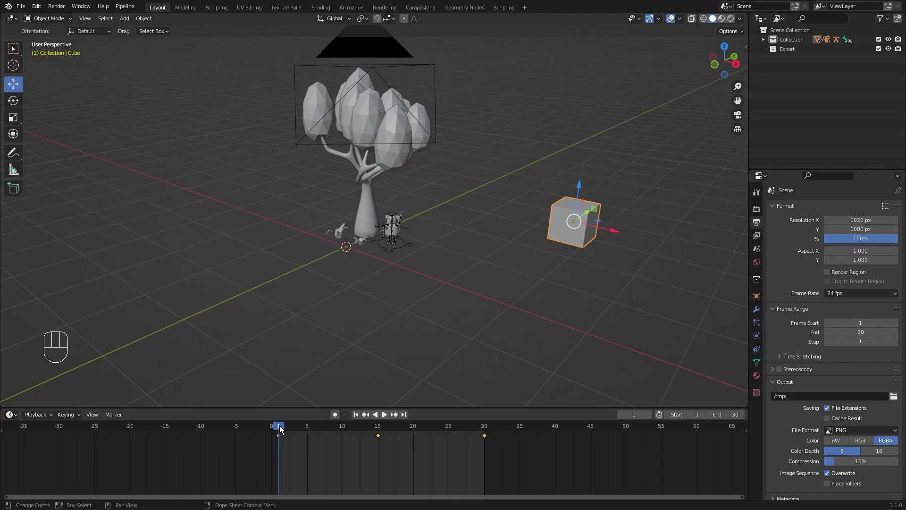
pyautogui.moveTo(284, 431); pyautogui.dragTo(383, 430)
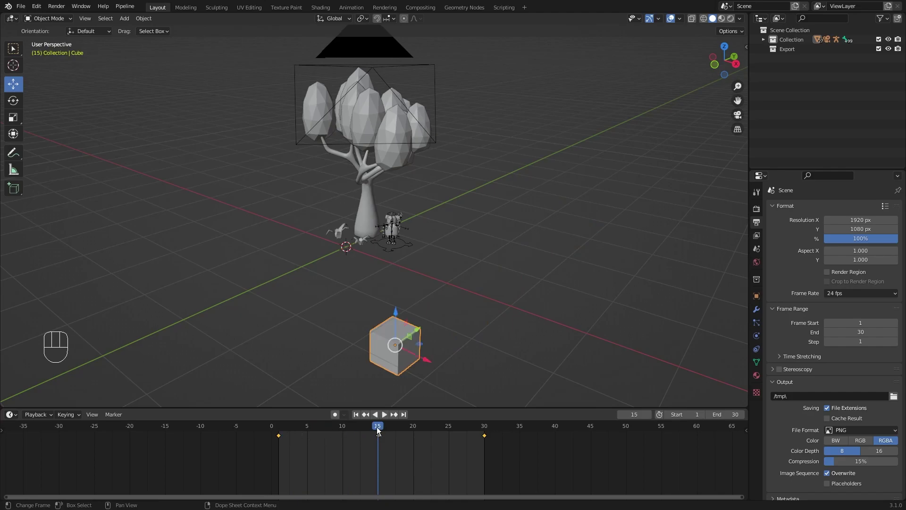
pyautogui.moveTo(383, 431); pyautogui.dragTo(284, 443)
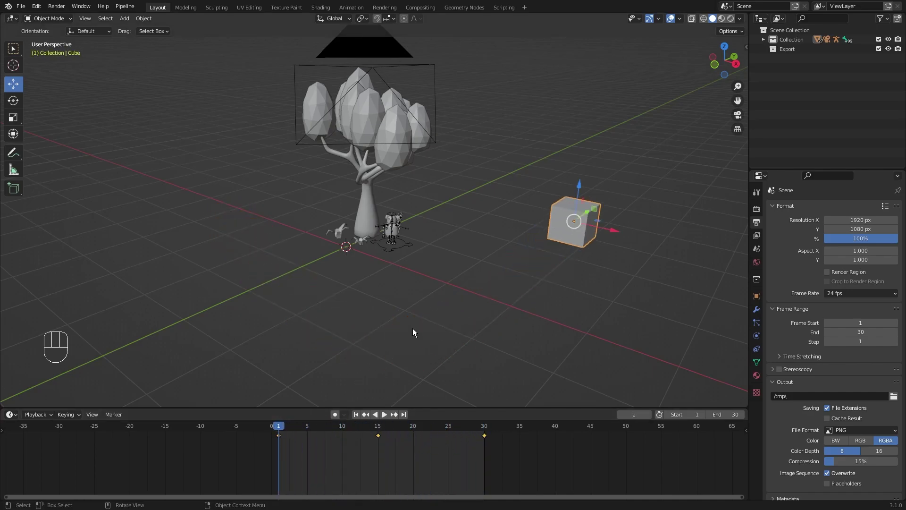
pyautogui.press('space')
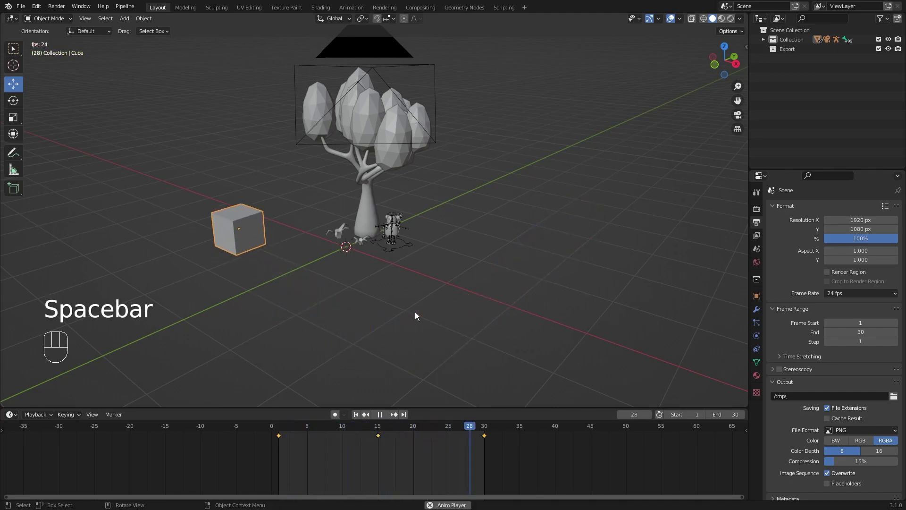
pyautogui.press('space')
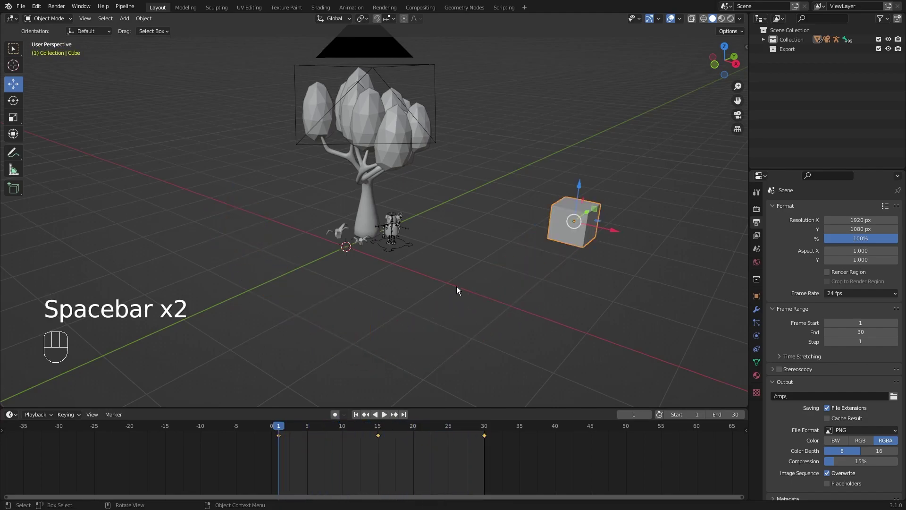
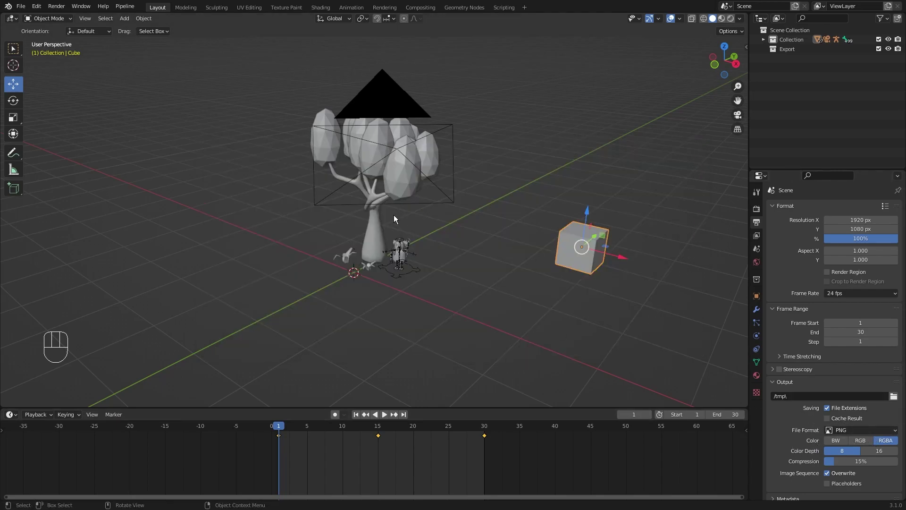
pyautogui.moveTo(92, 18); pyautogui.dragTo(281, 214)
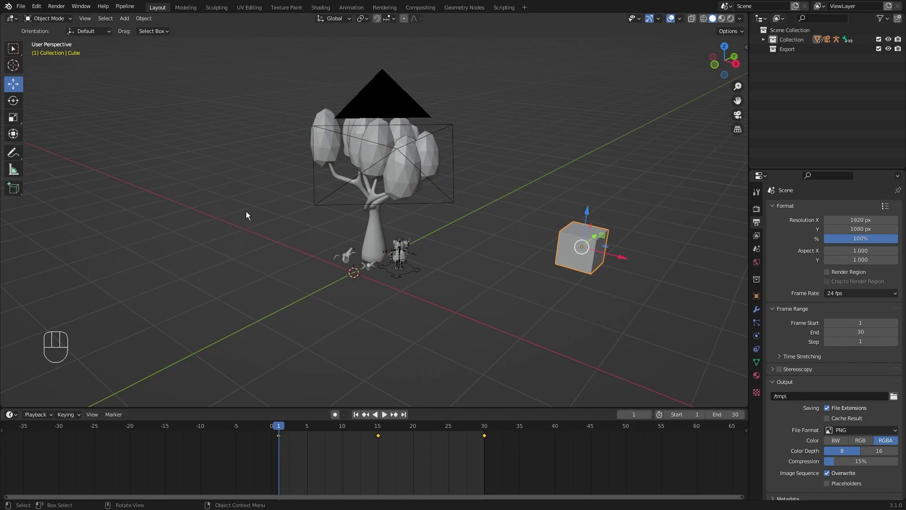
pyautogui.moveTo(88, 21); pyautogui.dragTo(227, 267)
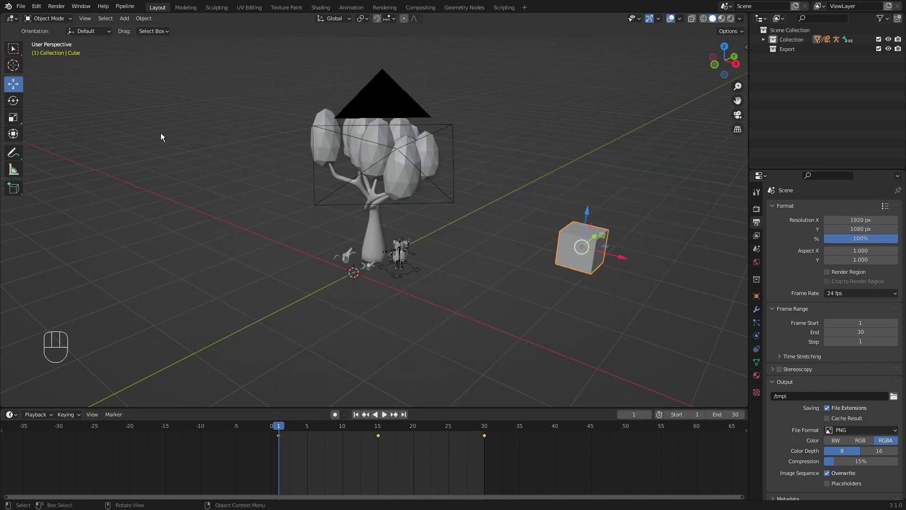
# Step: Deselect the cube and set the render output File Format to FFmpeg Video
pyautogui.moveTo(93, 22); pyautogui.dragTo(592, 344)
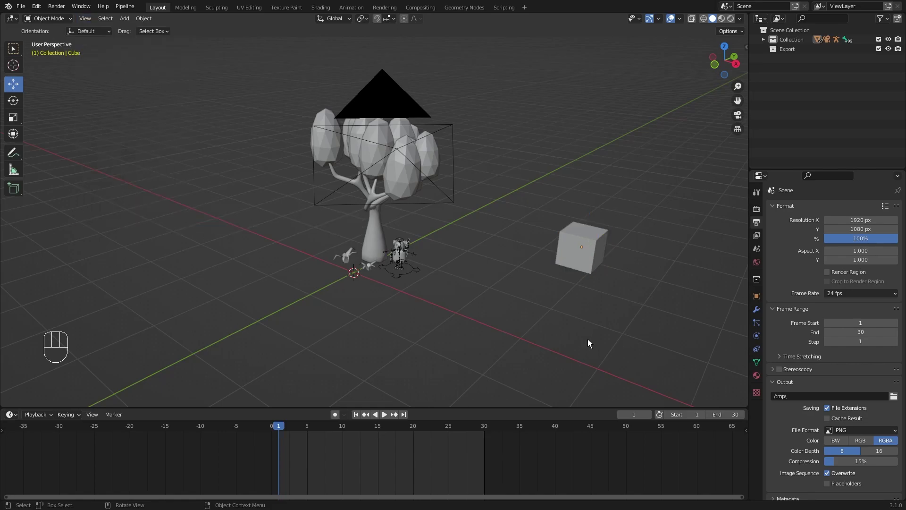
pyautogui.moveTo(889, 436); pyautogui.dragTo(852, 380)
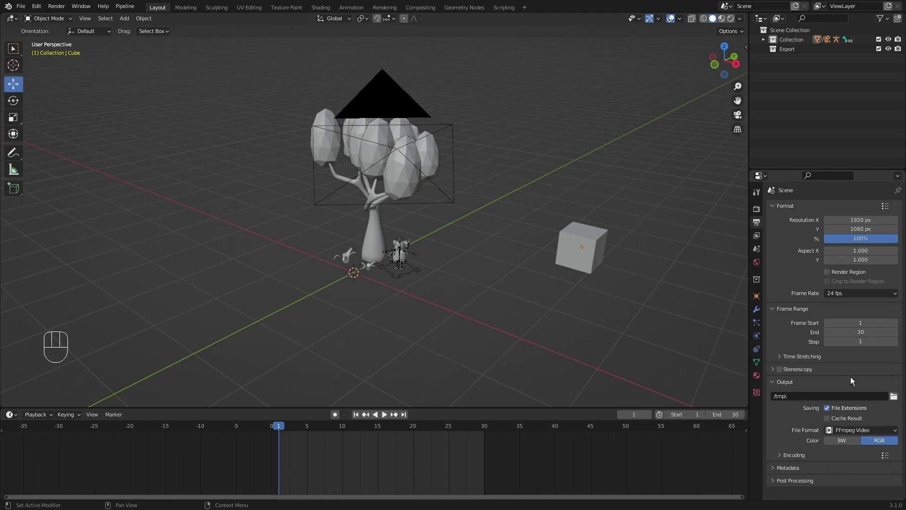
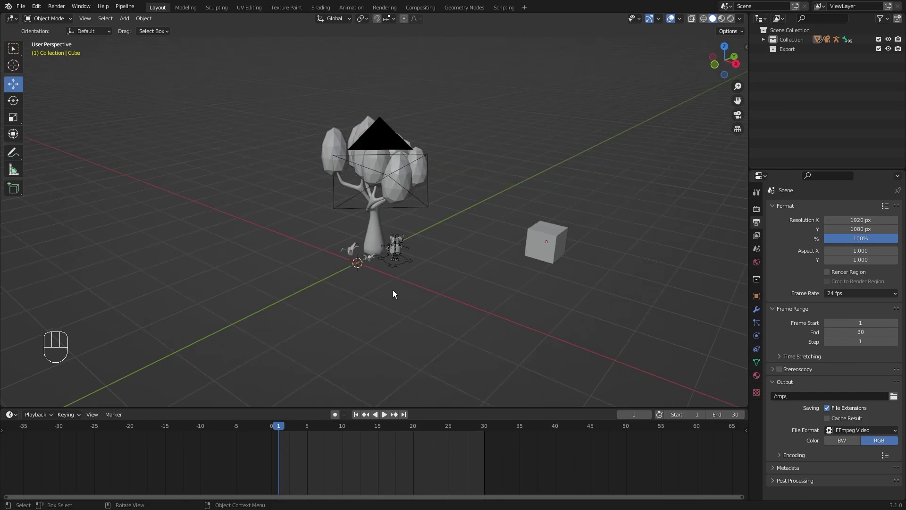
# Step: Orbit the view and switch to the active camera with Numpad 0
pyautogui.moveTo(397, 276); pyautogui.dragTo(408, 290)
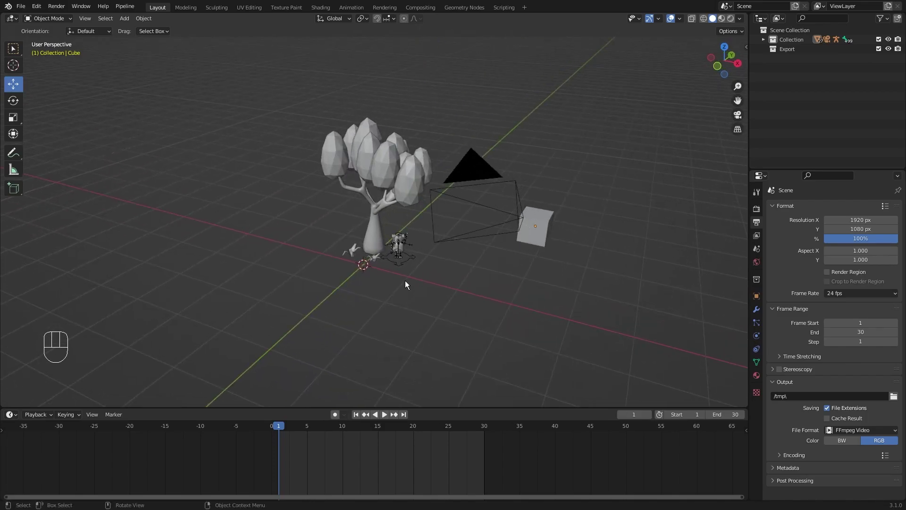
pyautogui.press('KP_0')
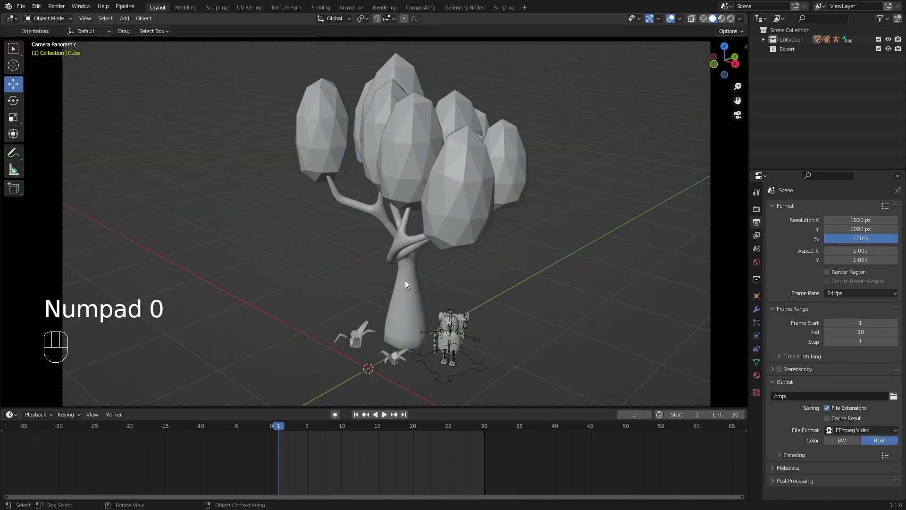